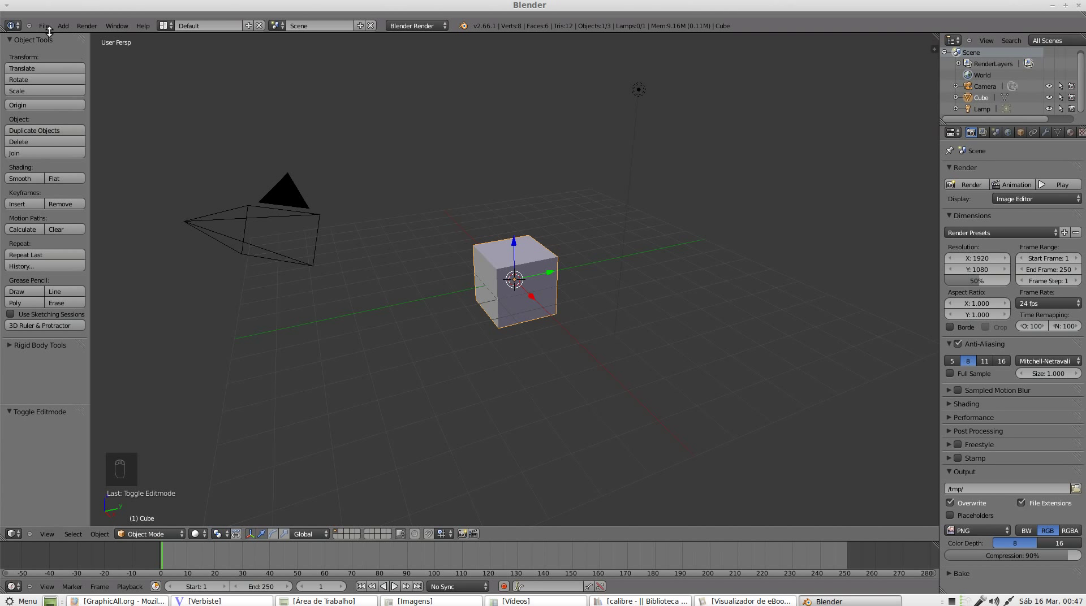
Step: Orbit the default scene with a middle-mouse drag so the cube sits higher and the camera moves to the upper left
middle_click(48, 36)
drag(48, 35, 82, 130)
middle_click(82, 131)
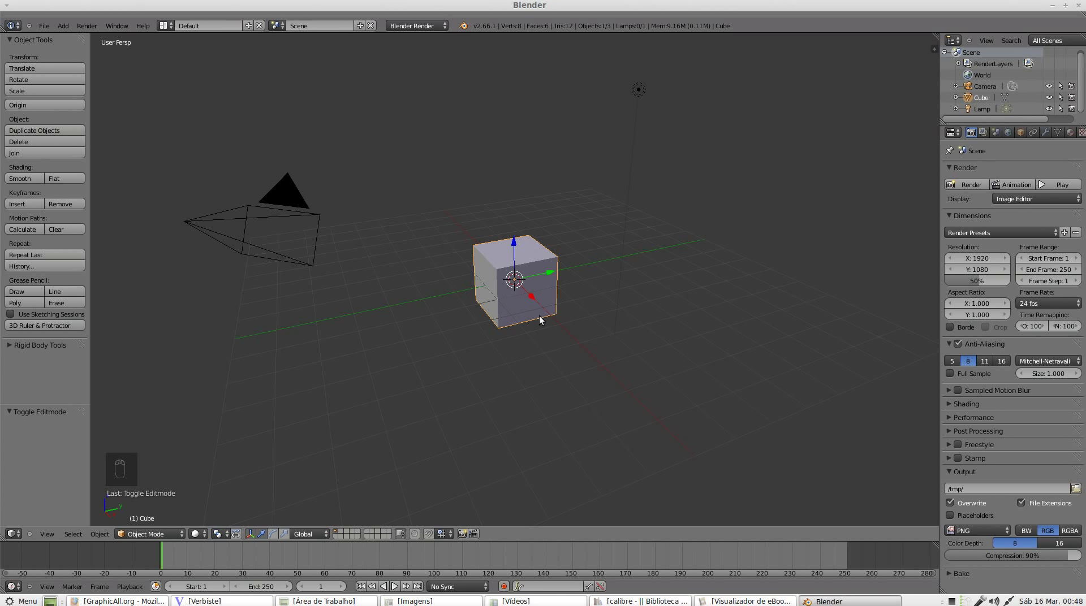
Step: Orbit around the cube until the camera and lamp sit above-right and the whole scene is visible
drag(542, 322, 386, 227)
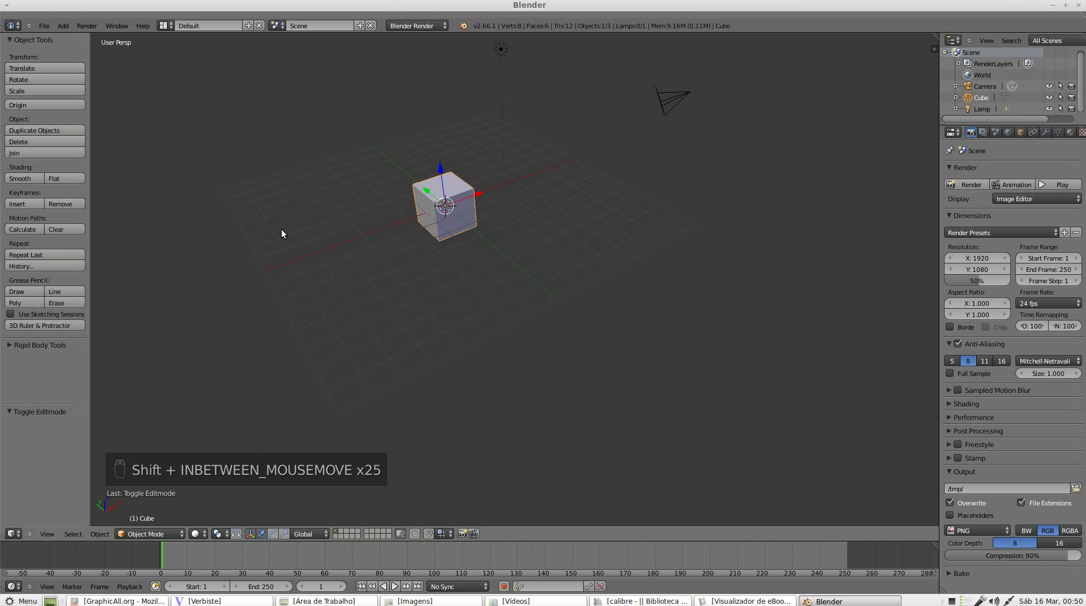
drag(293, 240, 294, 251)
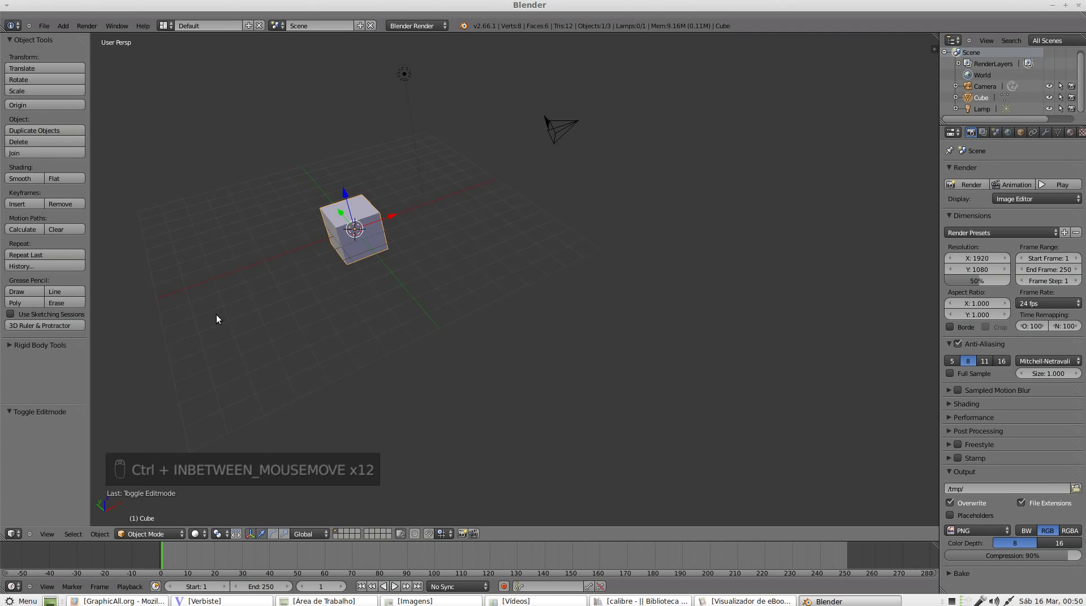
drag(218, 321, 295, 328)
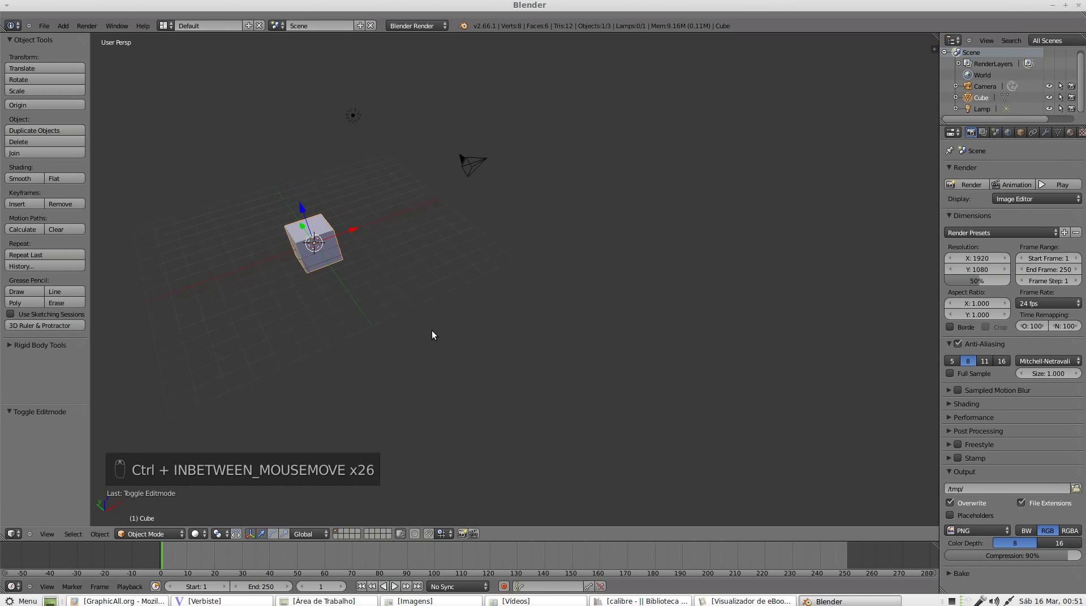
Step: Pan the view to centre the cube and bring the scene lower in the frame
middle_click(440, 337)
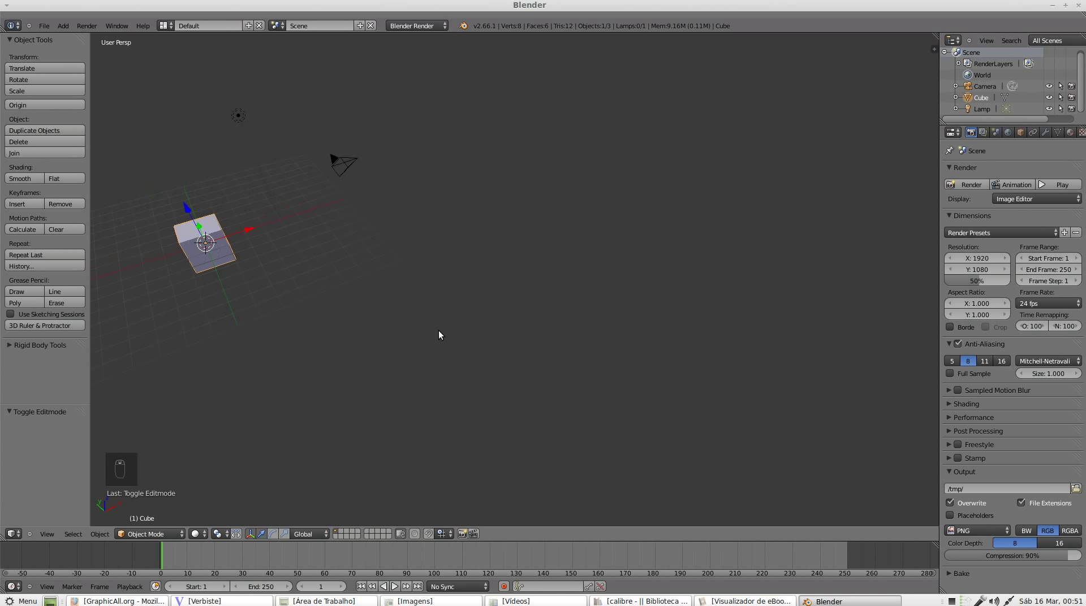
drag(441, 337, 447, 341)
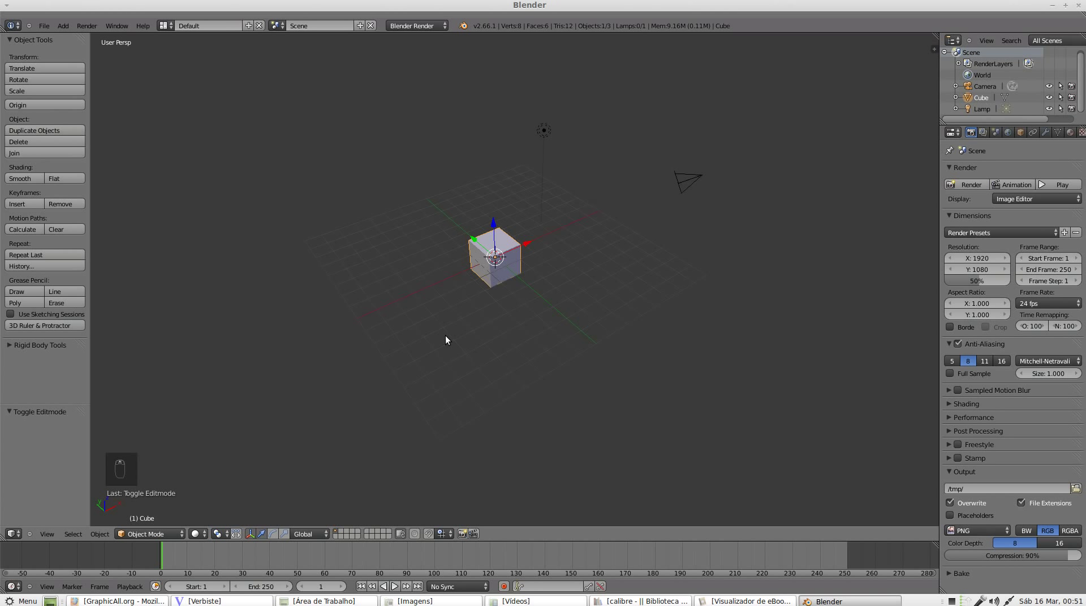
middle_click(448, 342)
drag(448, 342, 448, 341)
middle_click(448, 342)
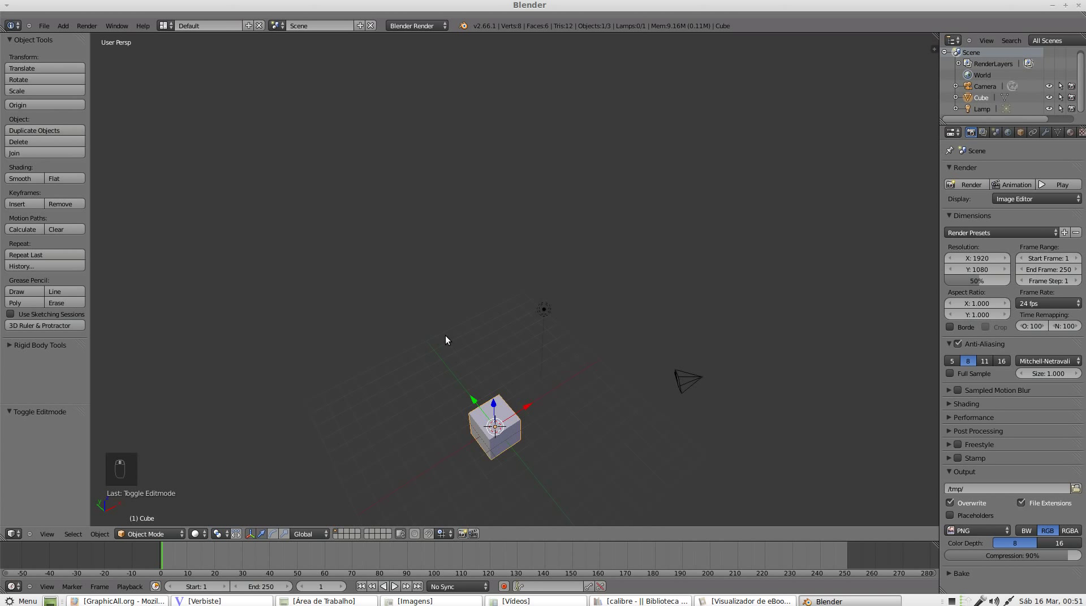
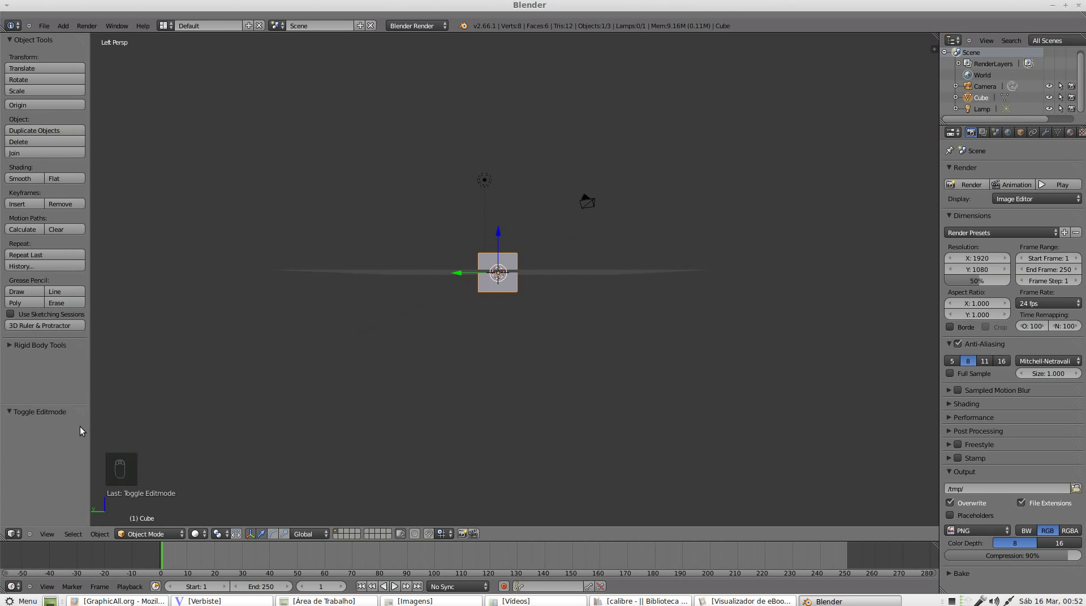
Step: Move the view slightly closer to the cube
drag(500, 287, 149, 465)
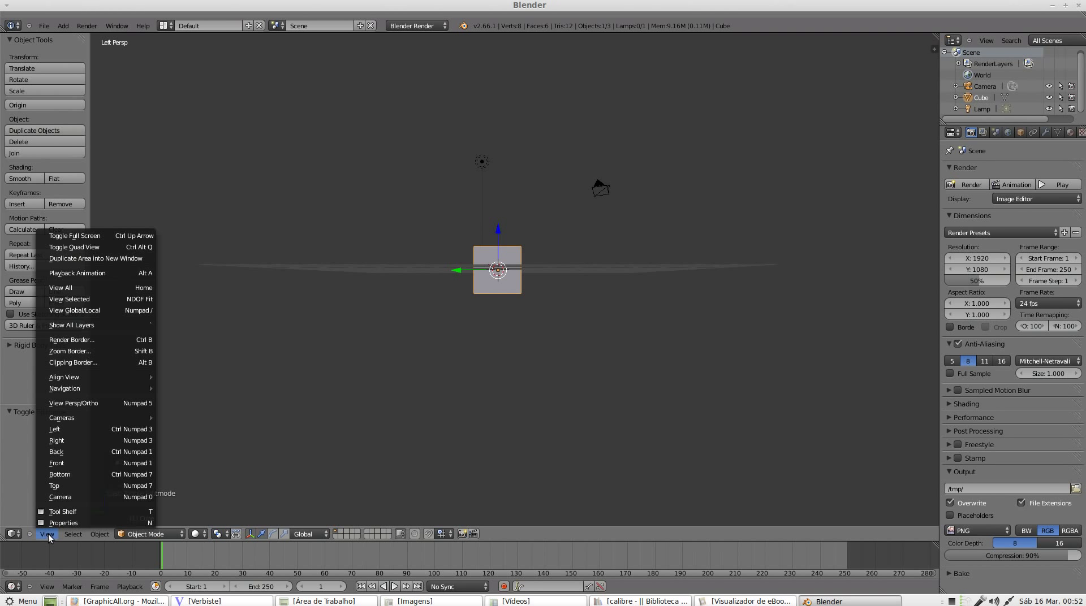
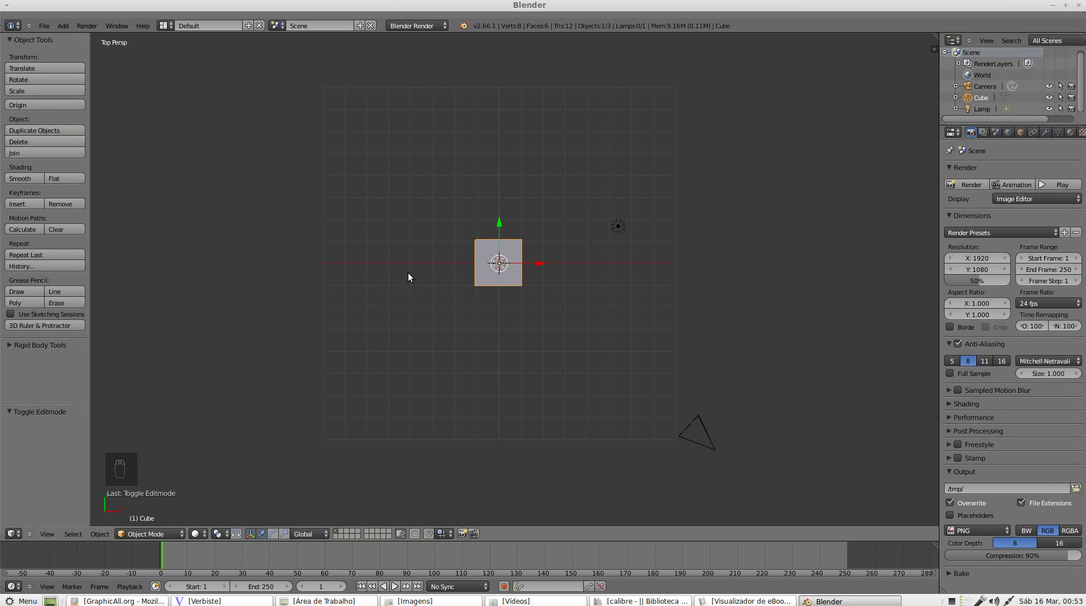
Step: Toggle the top view from perspective to orthographic projection with Numpad 5
key(KP_5)
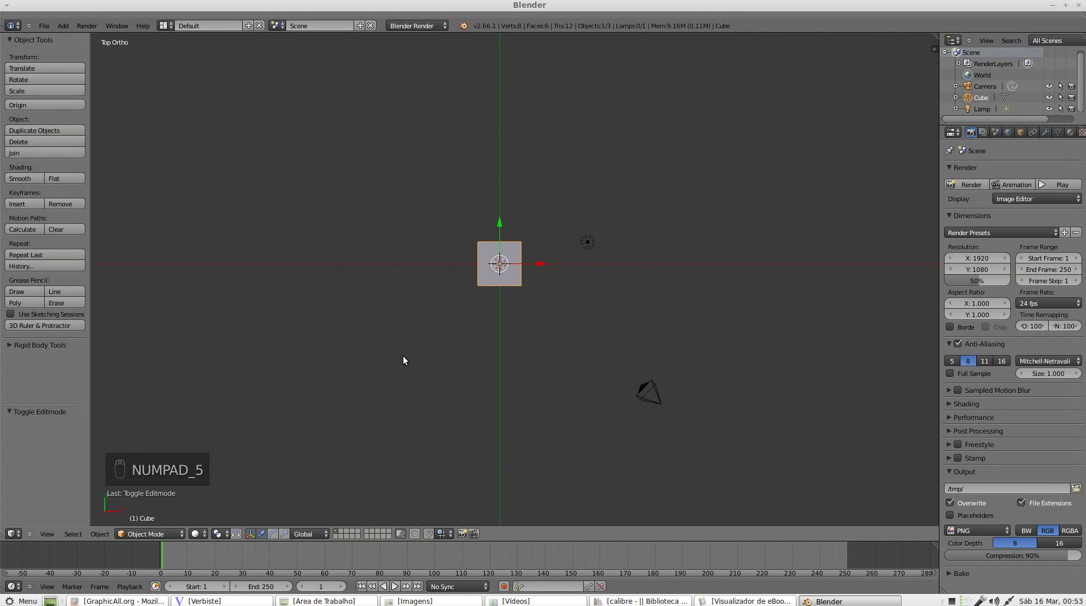
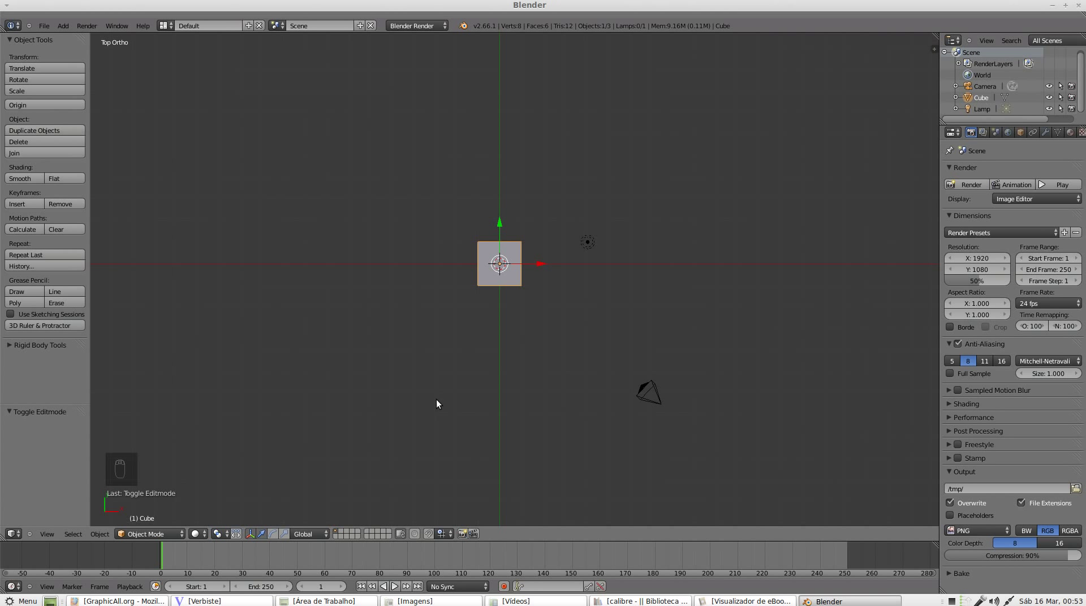
Step: View the scene from the front, the right side and straight down from the top
key(KP_1)
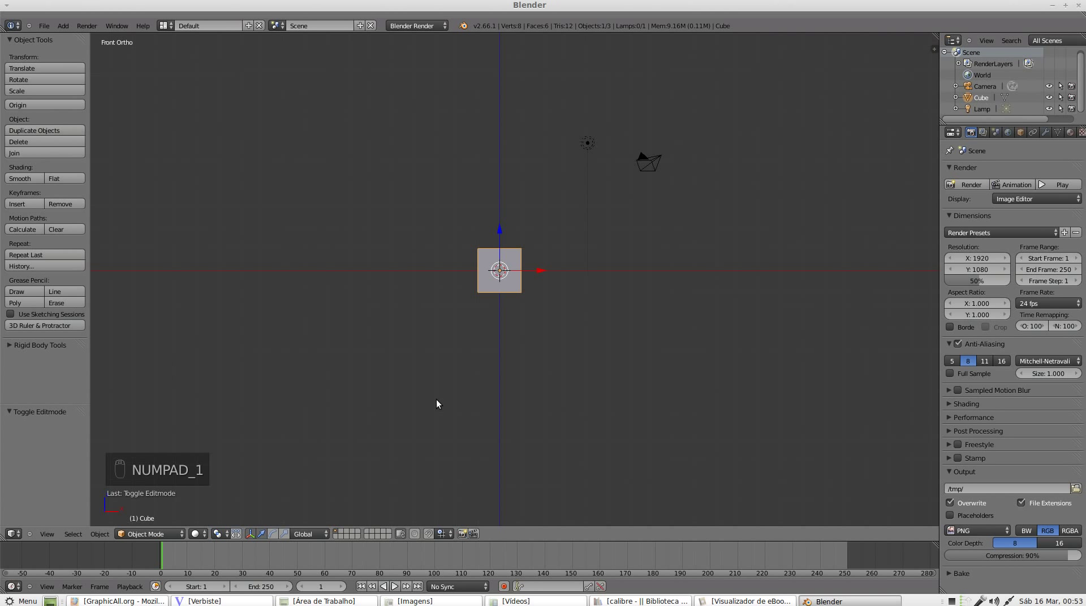
key(KP_3)
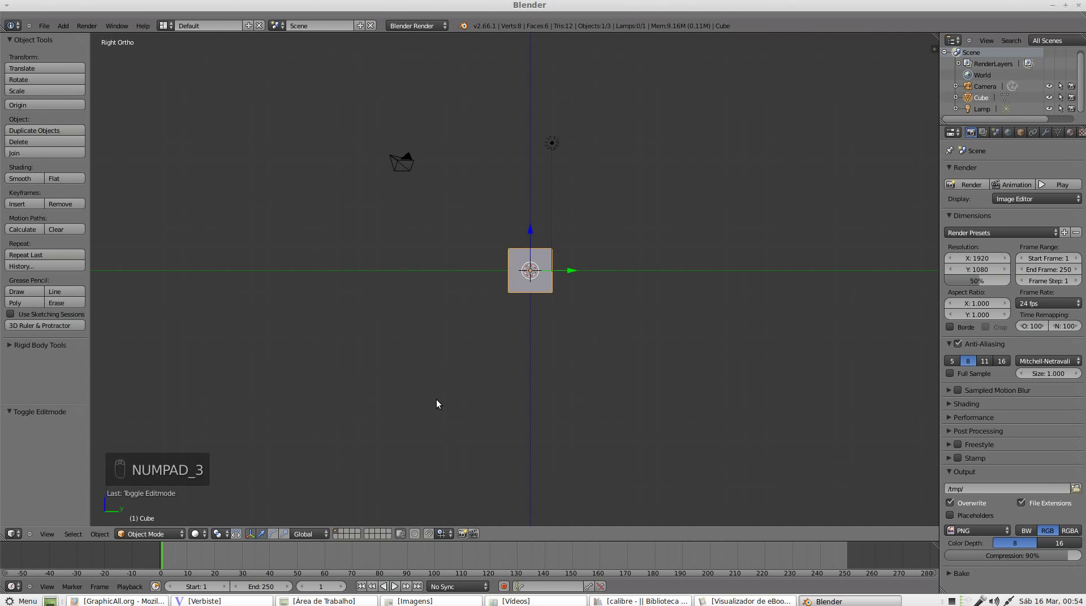
key(KP_7)
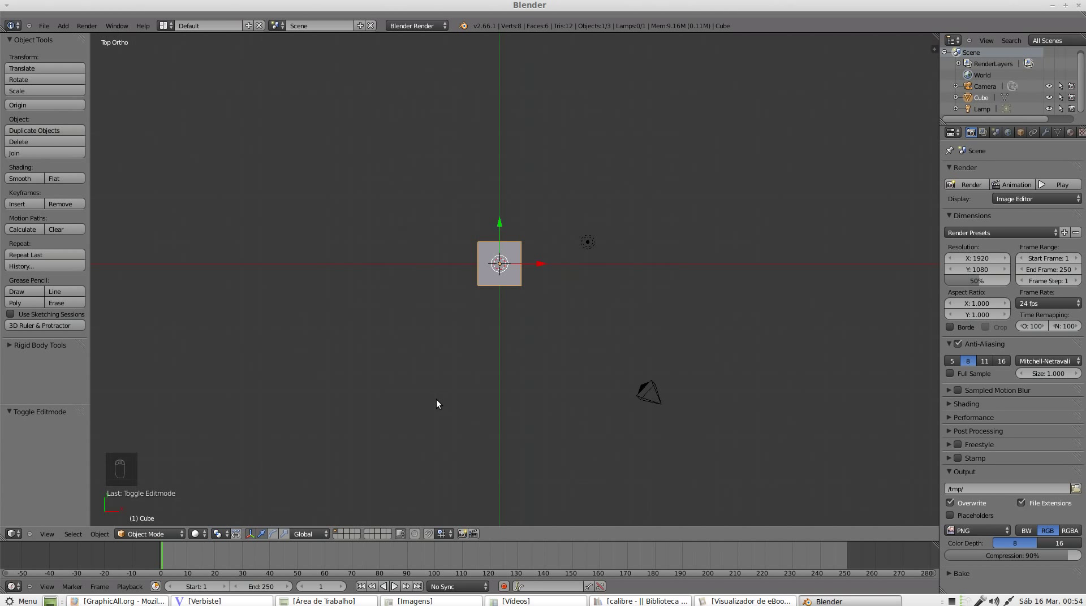
Step: Step through the front, back, right and left orthographic views of the scene
key(KP_1)
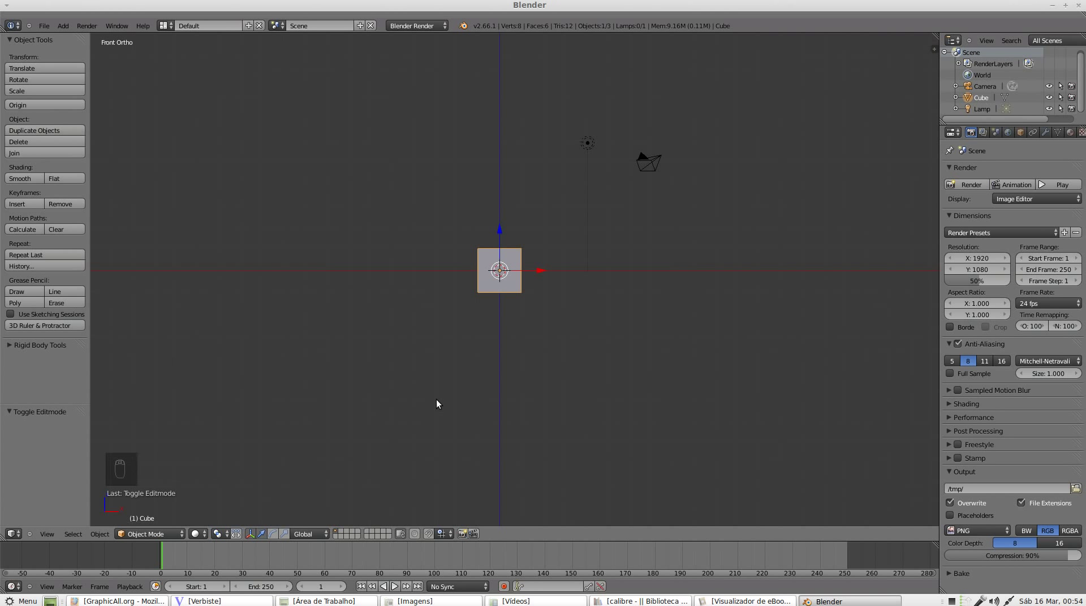
key(ctrl+KP_1)
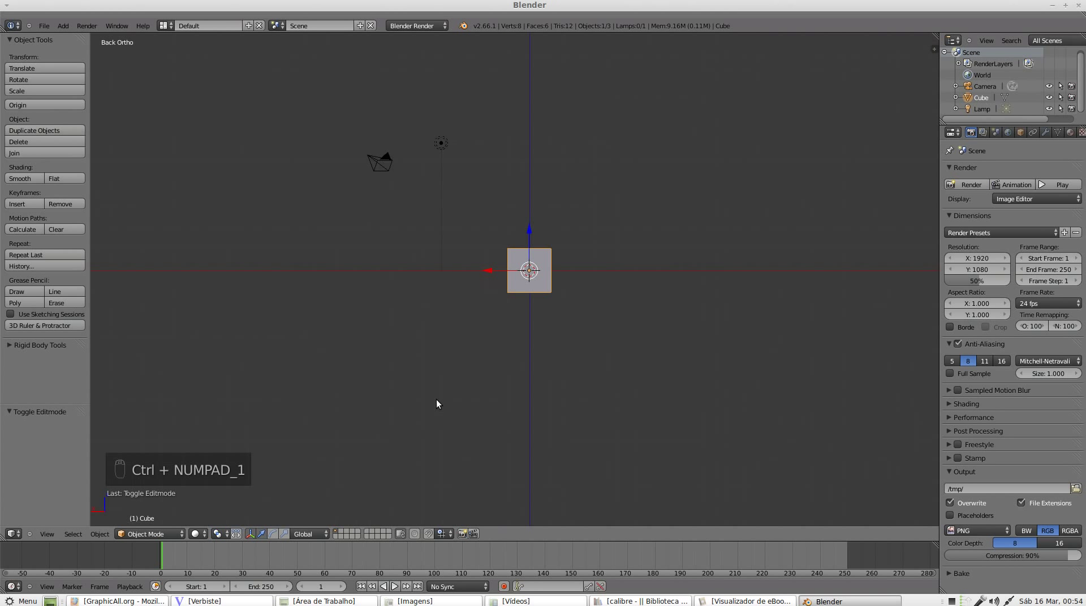
key(KP_3)
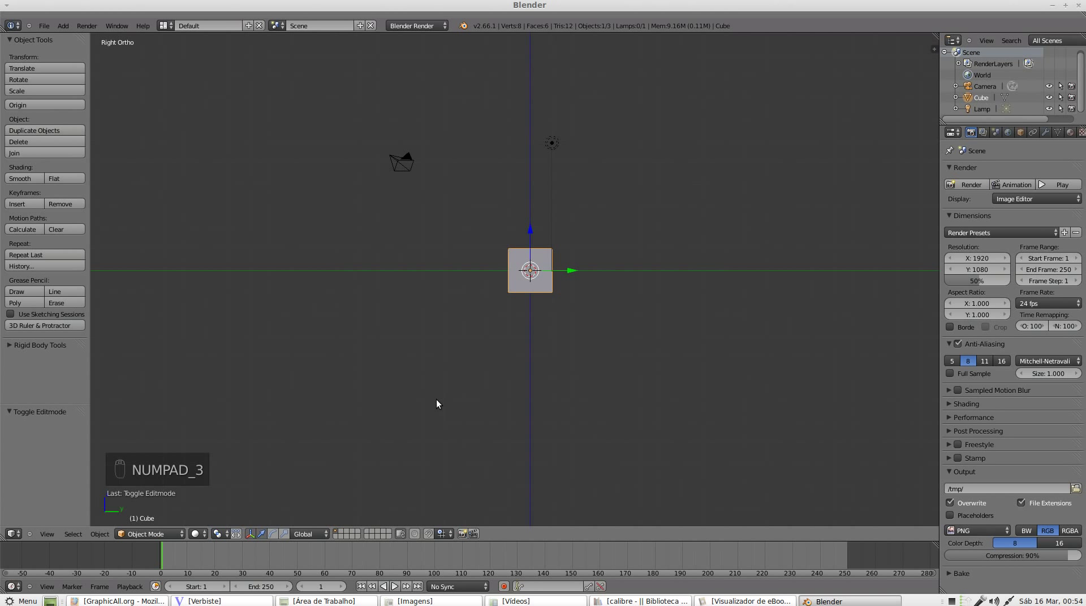
key(ctrl+KP_3)
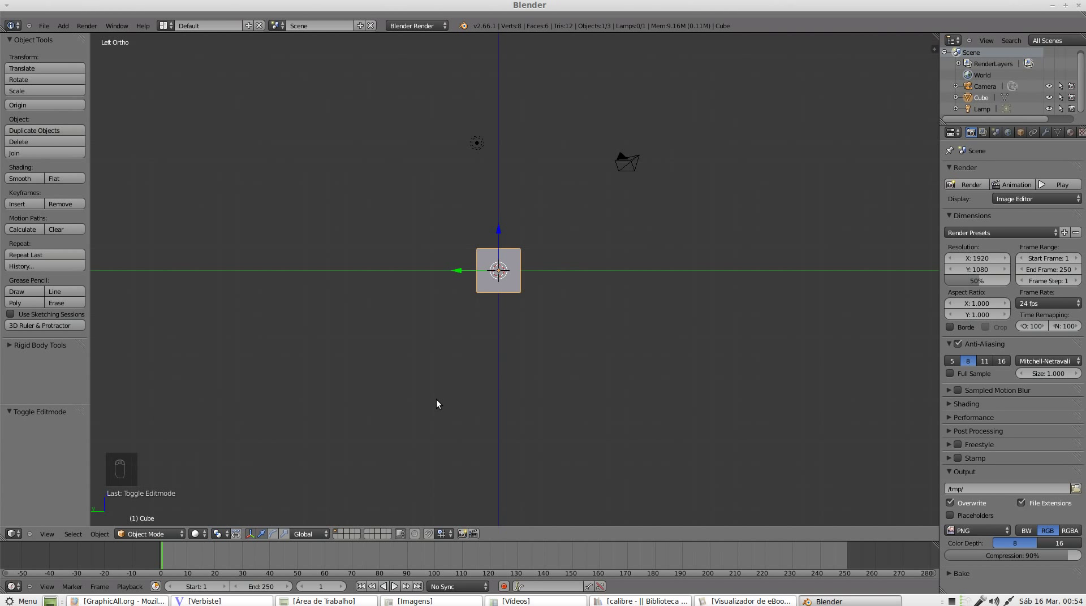
Step: Look at the scene from above, from underneath, and then through the active camera
key(KP_7)
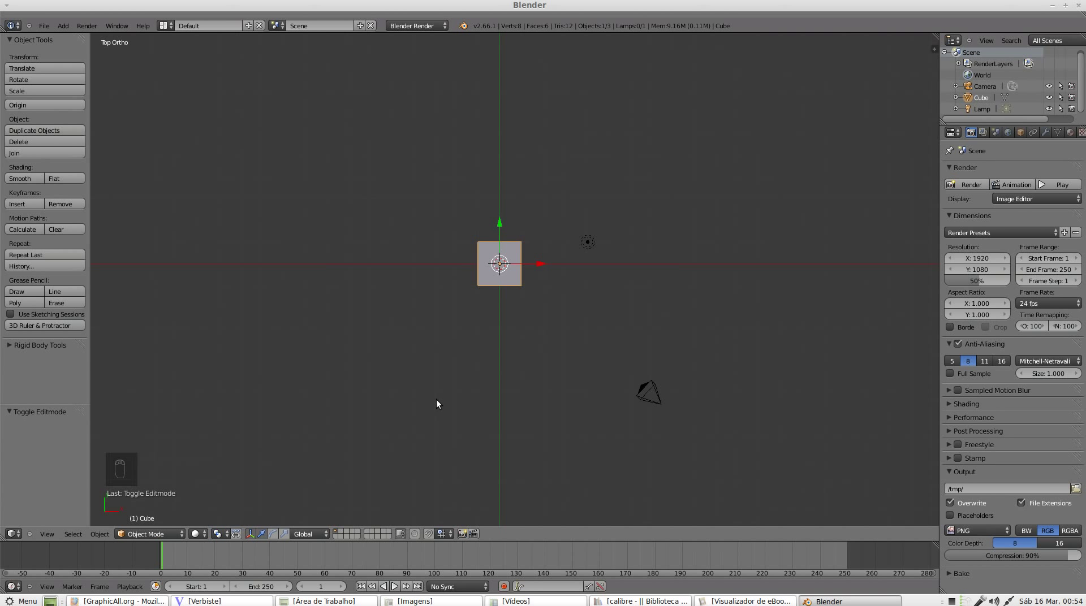
key(ctrl+KP_7)
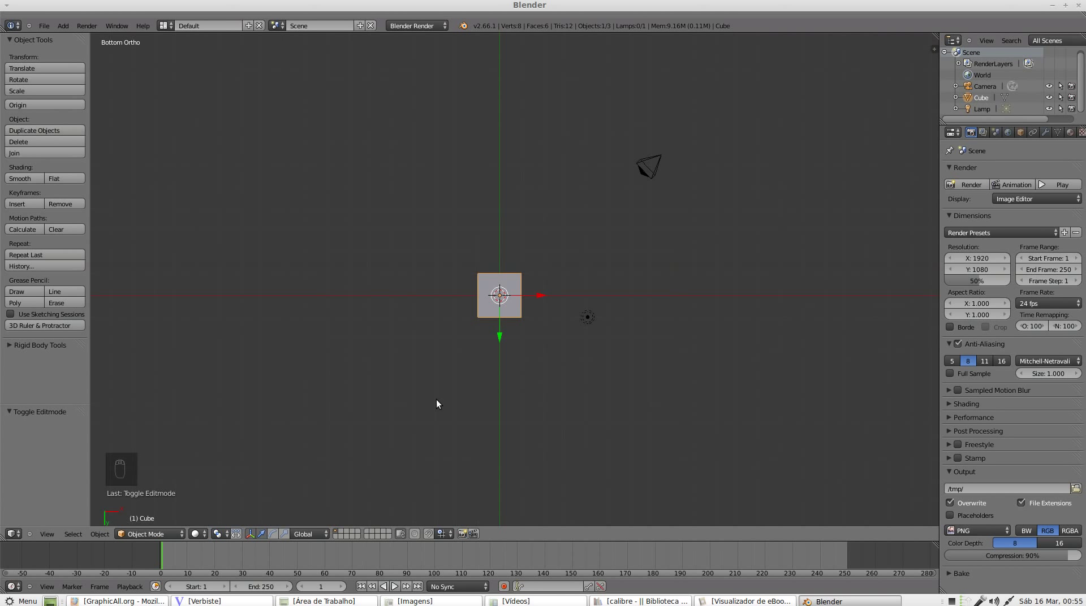
key(KP_0)
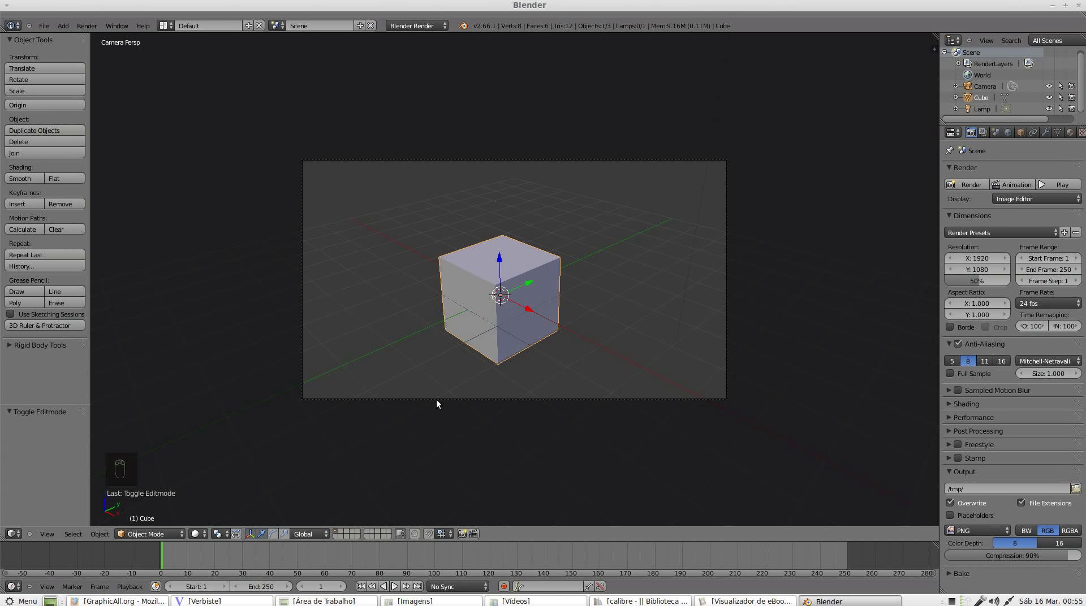
Step: Return to the front view and orbit it downward in ten small Numpad 2 steps
key(KP_1)
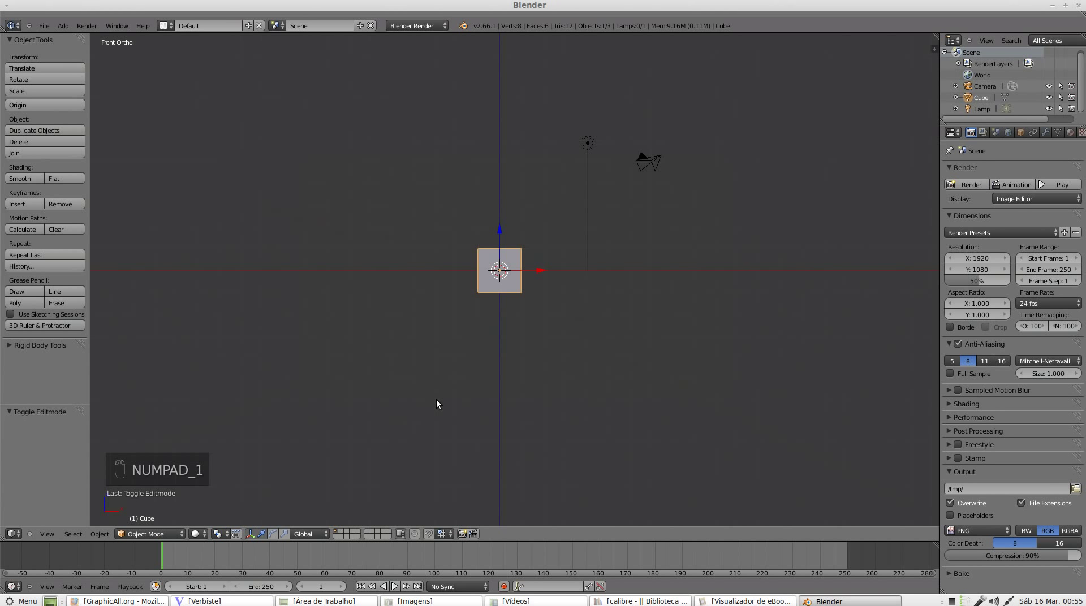
key(KP_2)
key(KP_2)
key(KP_2)
key(KP_2)
key(KP_2)
key(KP_2)
key(KP_2)
key(KP_2)
key(KP_2)
key(KP_2)
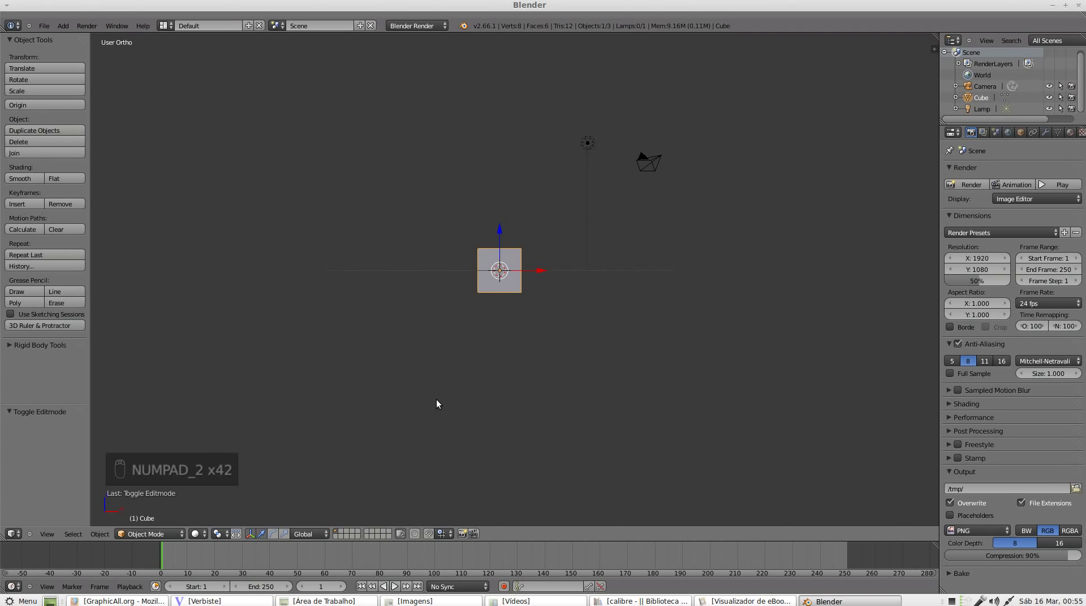
Step: Pan the view in five Ctrl+Numpad 2 steps so the cube sits near the top of the viewport
key(ctrl+KP_2)
key(ctrl+KP_2)
key(ctrl+KP_2)
key(ctrl+KP_2)
key(ctrl+KP_2)
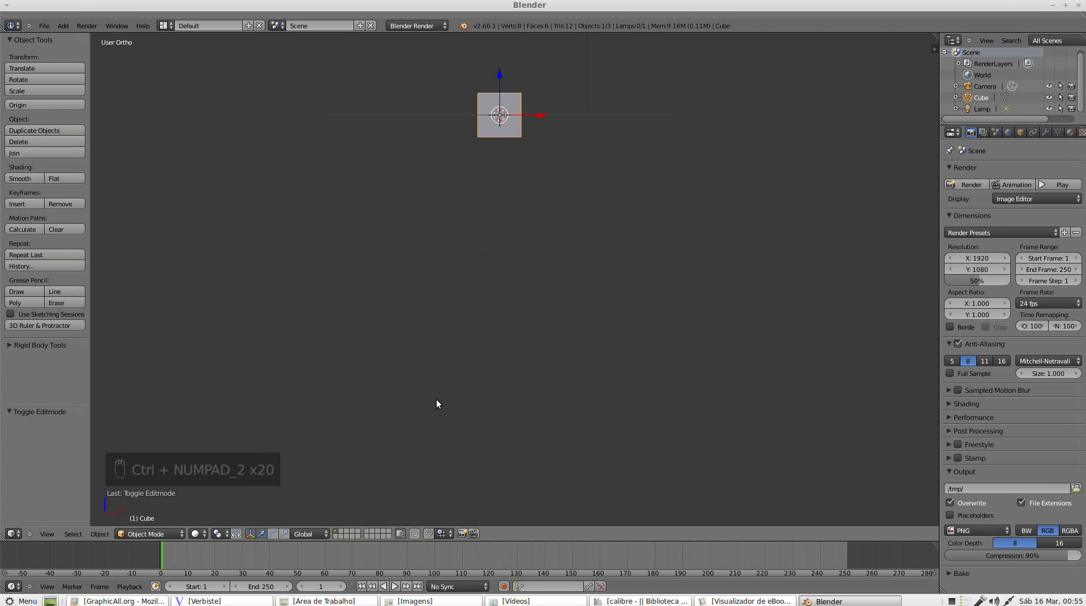
Step: Pan the view back in three Ctrl+Numpad 8 steps to bring the cube down toward centre
key(ctrl+KP_8)
key(ctrl+KP_8)
key(ctrl+KP_8)
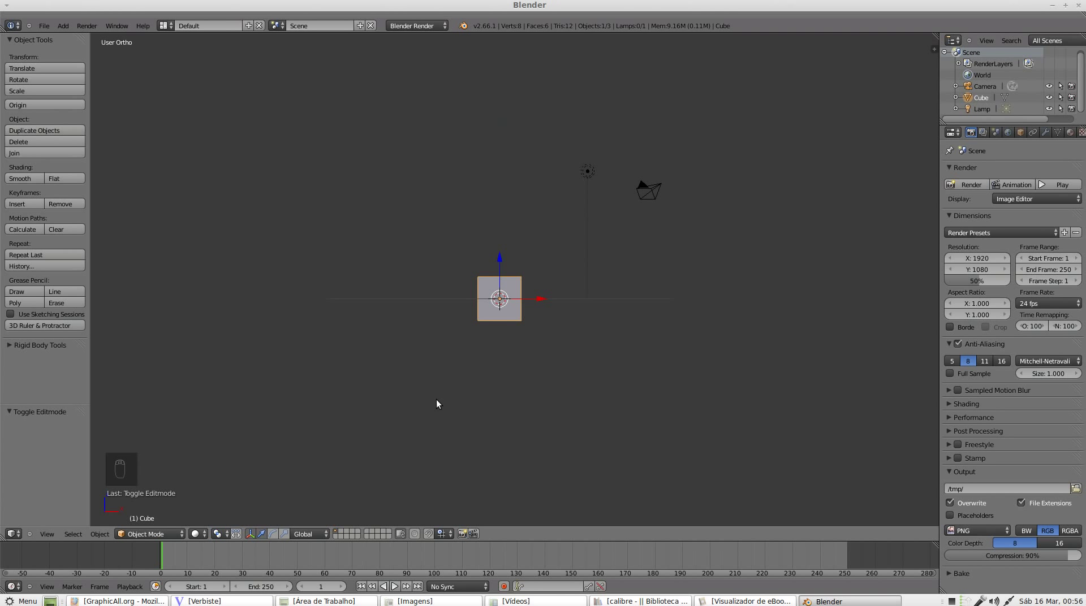
Step: Orbit around the cube in Numpad 4 and 6 steps until the camera and lamp sit at the upper left
key(KP_4)
key(KP_4)
key(KP_4)
key(KP_4)
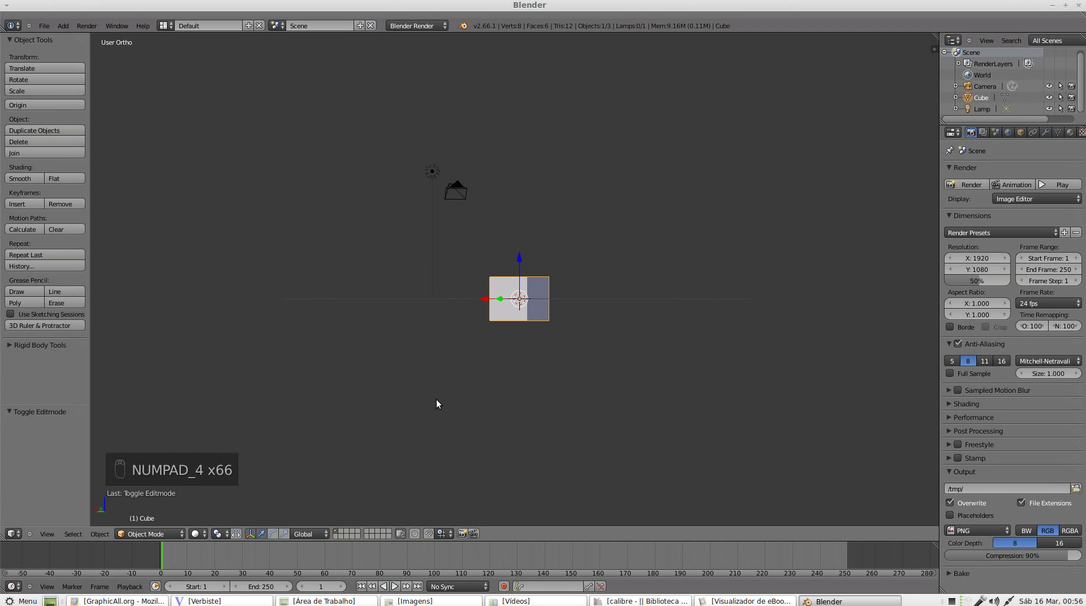
key(KP_6)
key(KP_6)
key(KP_6)
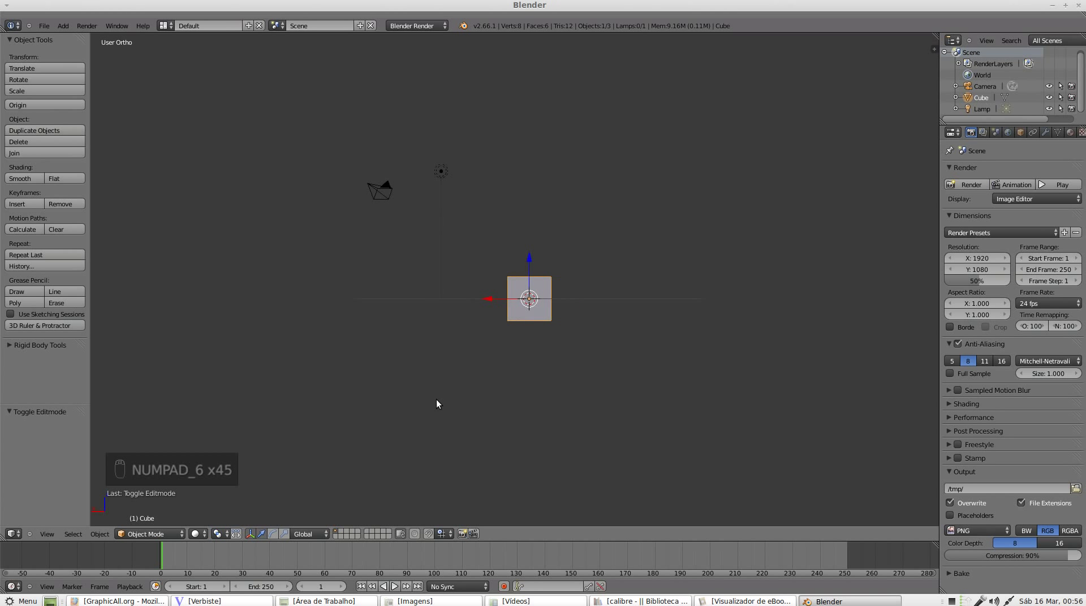